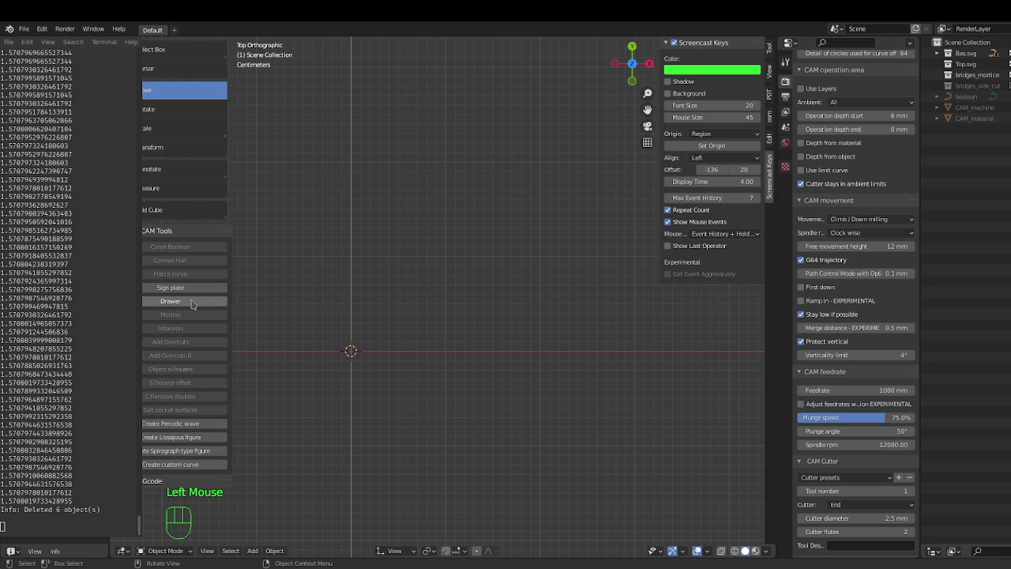
Step: Generate a rounded Sign plate curve with two slots from CAM Tools and bring it into view
left_click(195, 293)
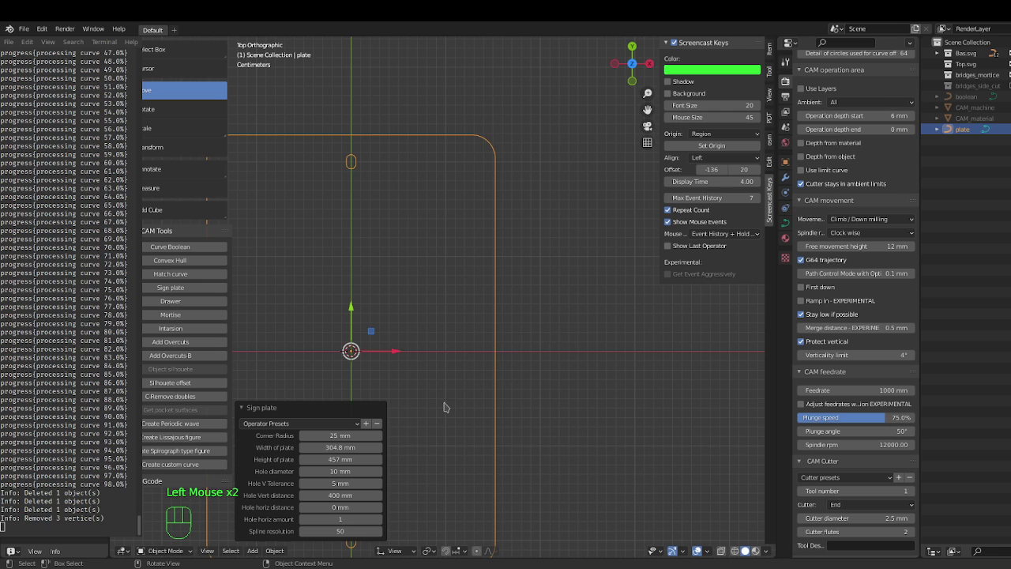
left_click_drag(431, 355, 555, 342)
left_click_drag(518, 303, 521, 206)
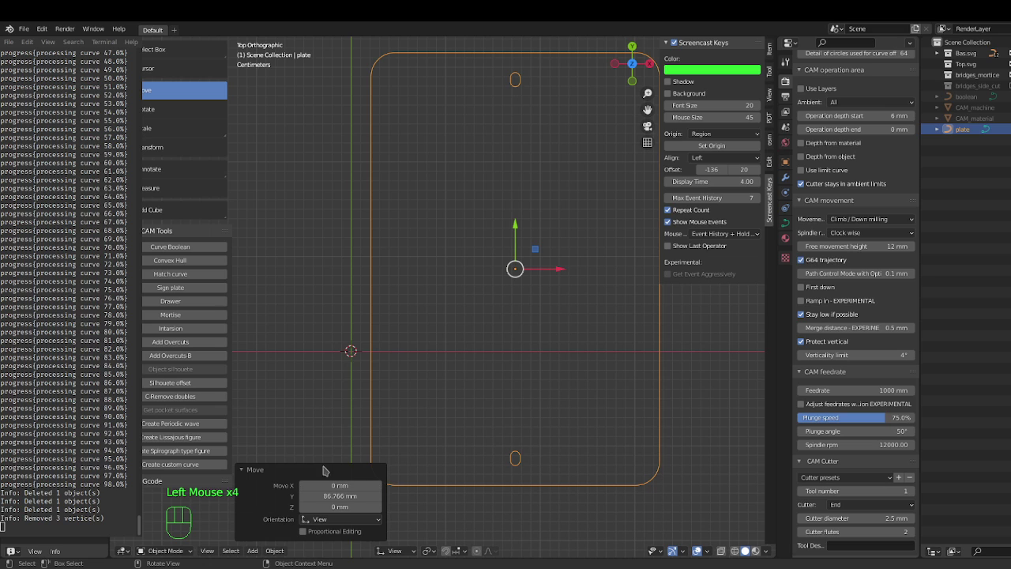
key("ctrl+z")
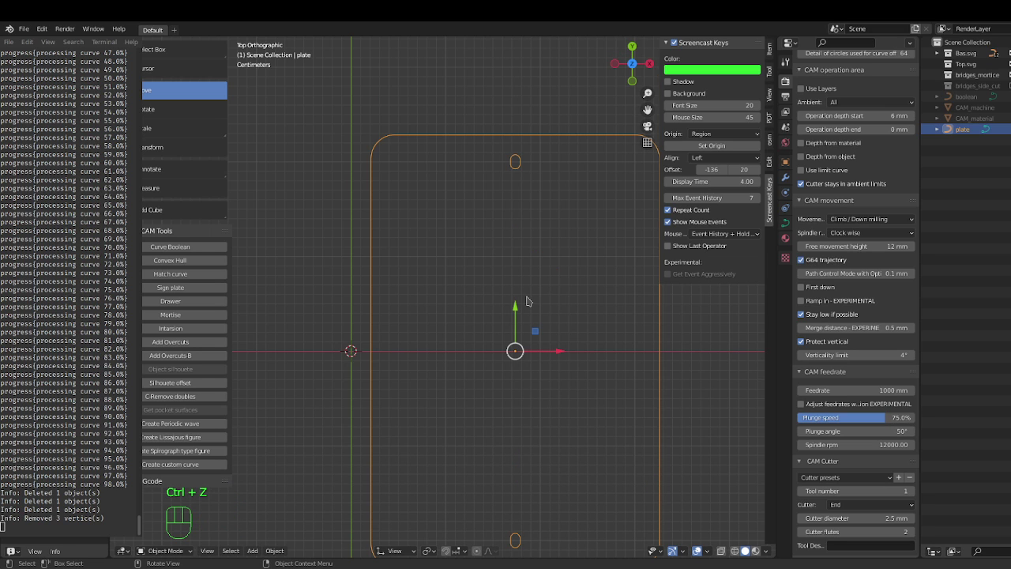
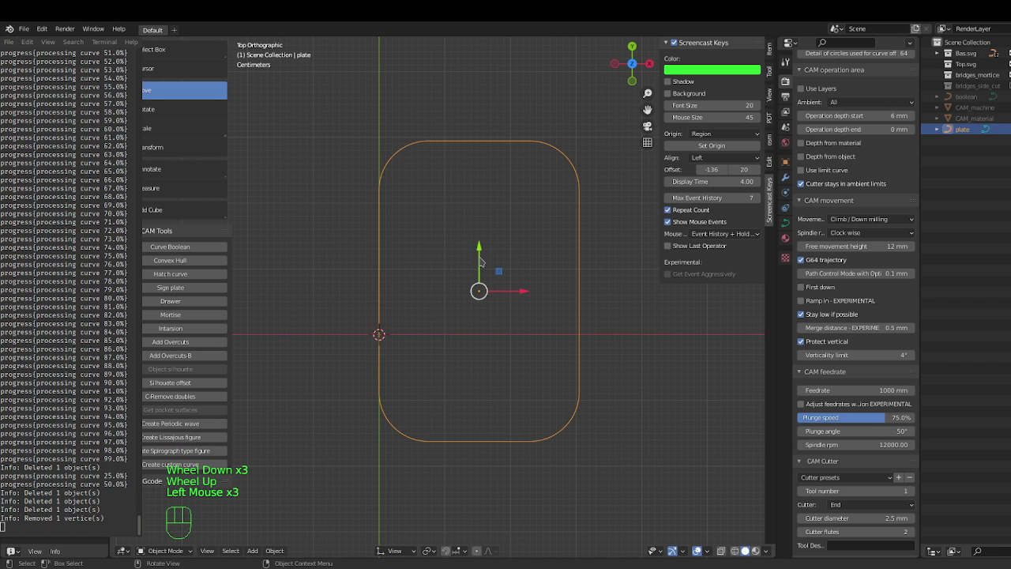
Step: Rotate the selected plate curve 90 degrees so the rounded rectangle lies wider than tall
left_click(484, 246)
scroll("down", 3)
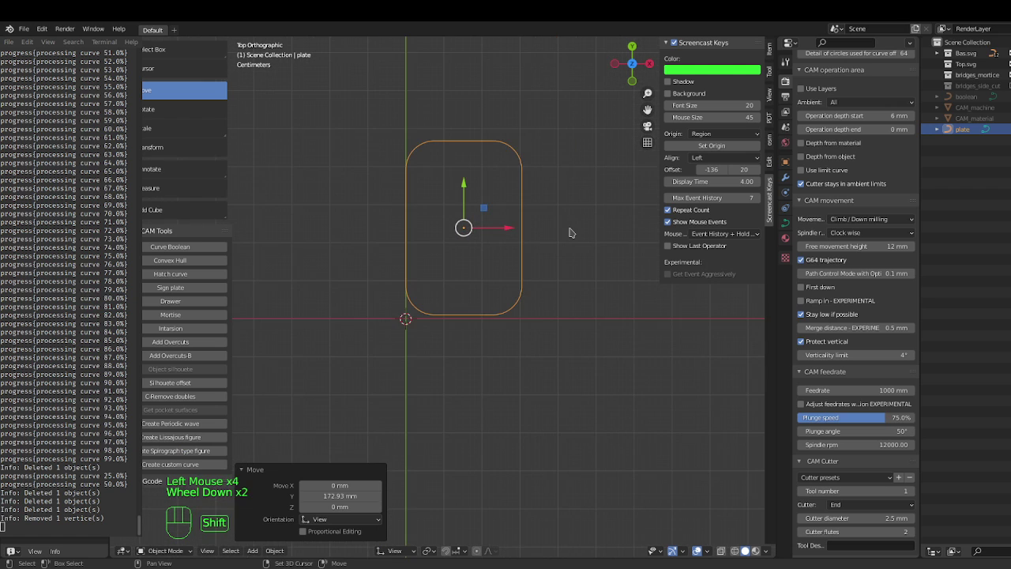
left_click_drag(570, 228, 554, 314)
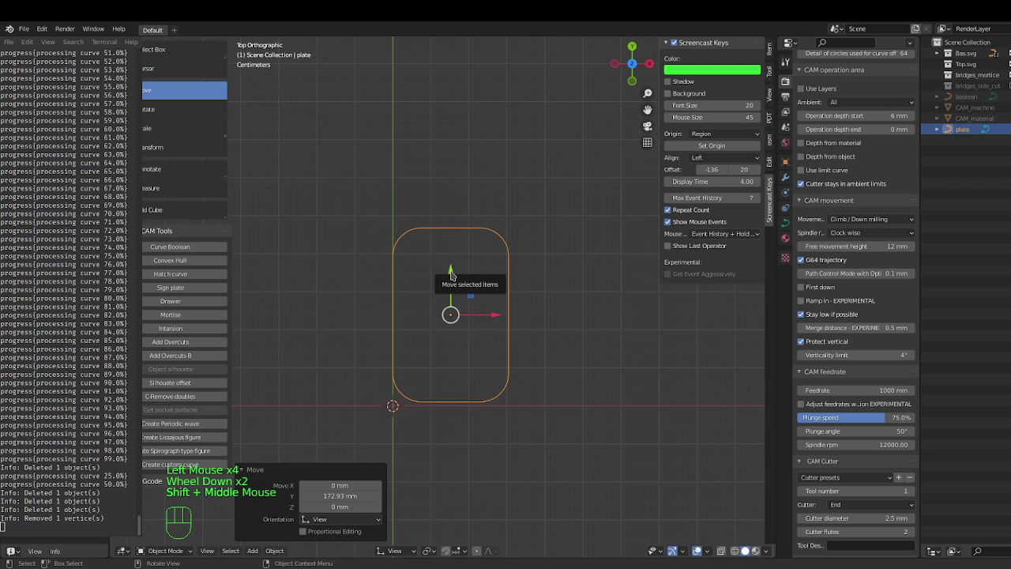
key("r")
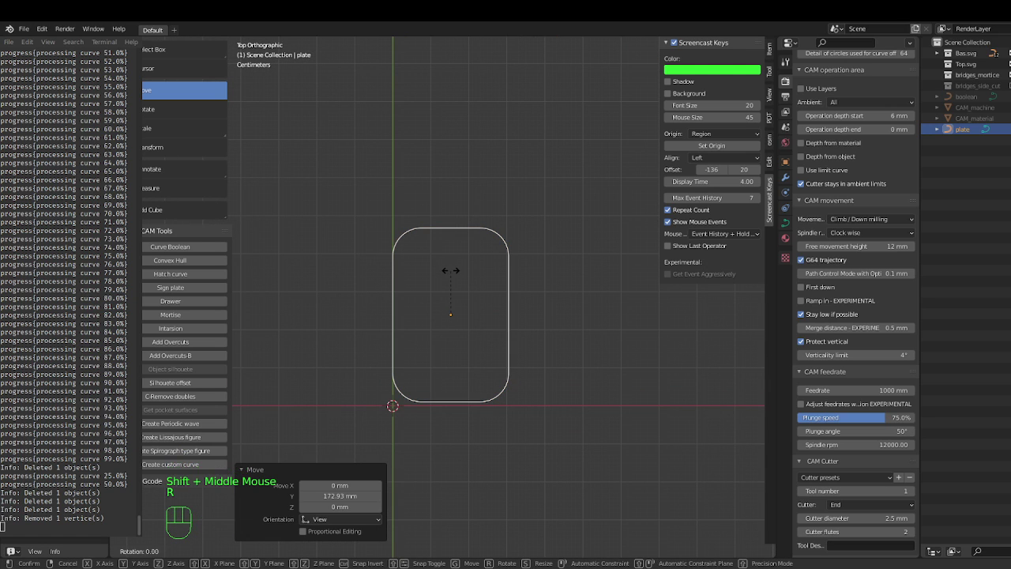
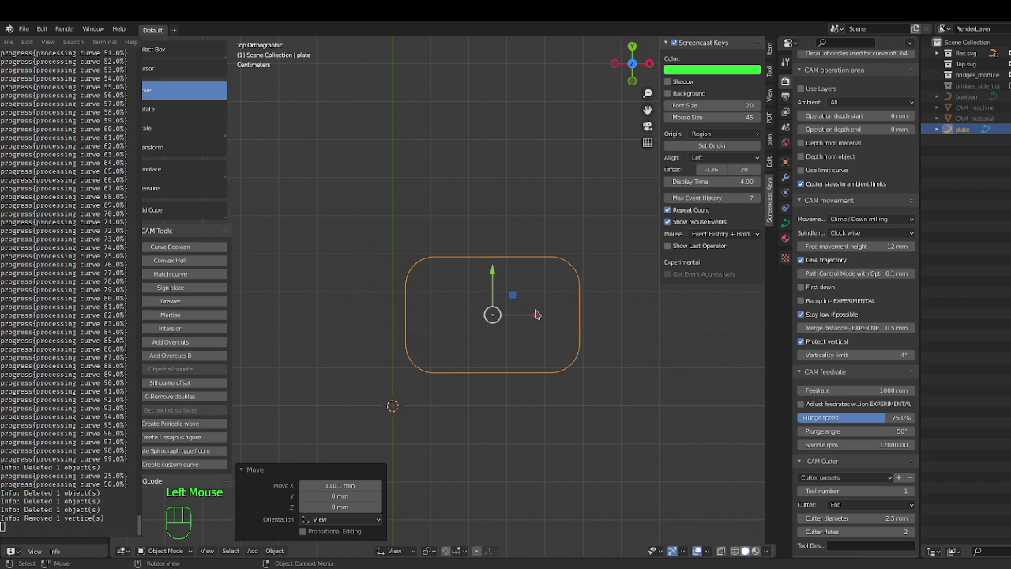
left_click(493, 269)
scroll("up", 3)
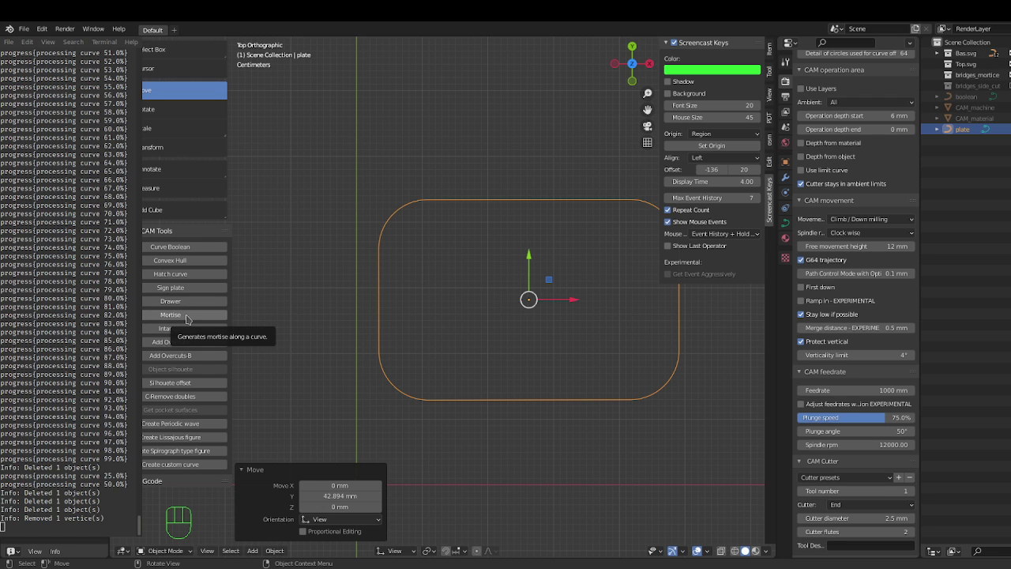
Step: Run Mortise on the plate, producing flex_pocket, side and variable_mortise finger curves
left_click(193, 320)
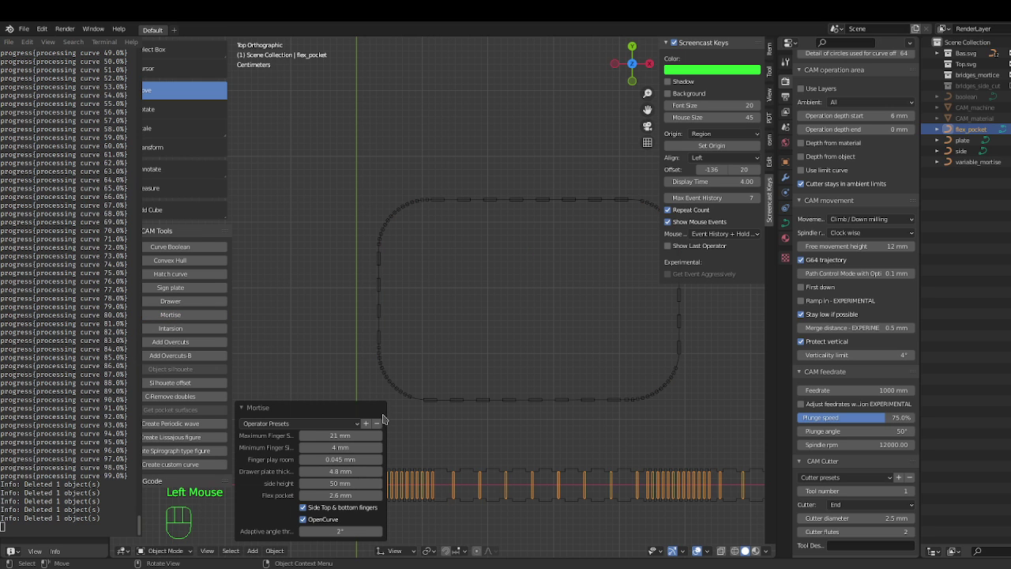
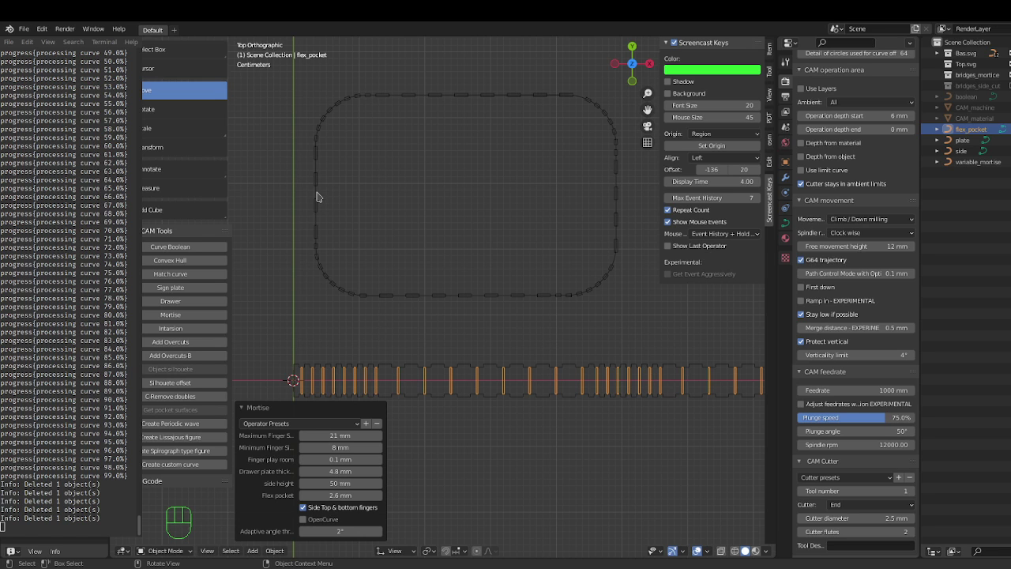
Step: Create a plain offset outline plate_offset_0.02 around the selected plate and its fingers
left_click(318, 192)
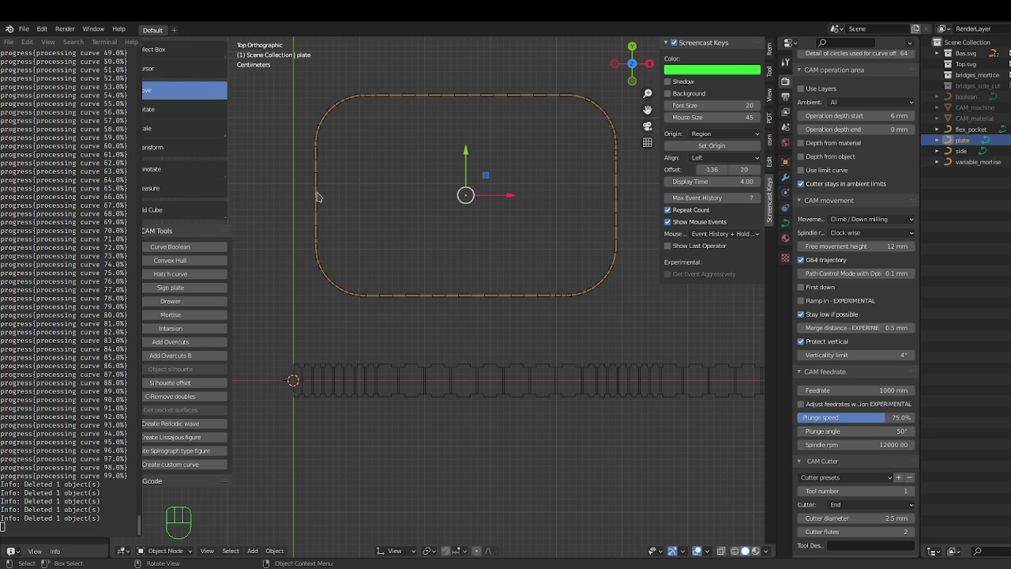
left_click(188, 382)
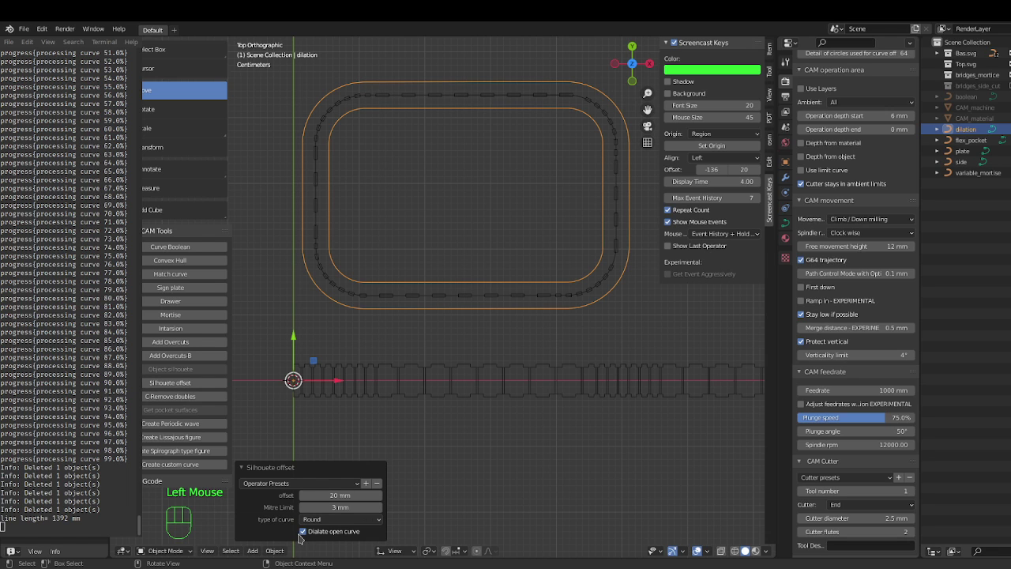
left_click(309, 538)
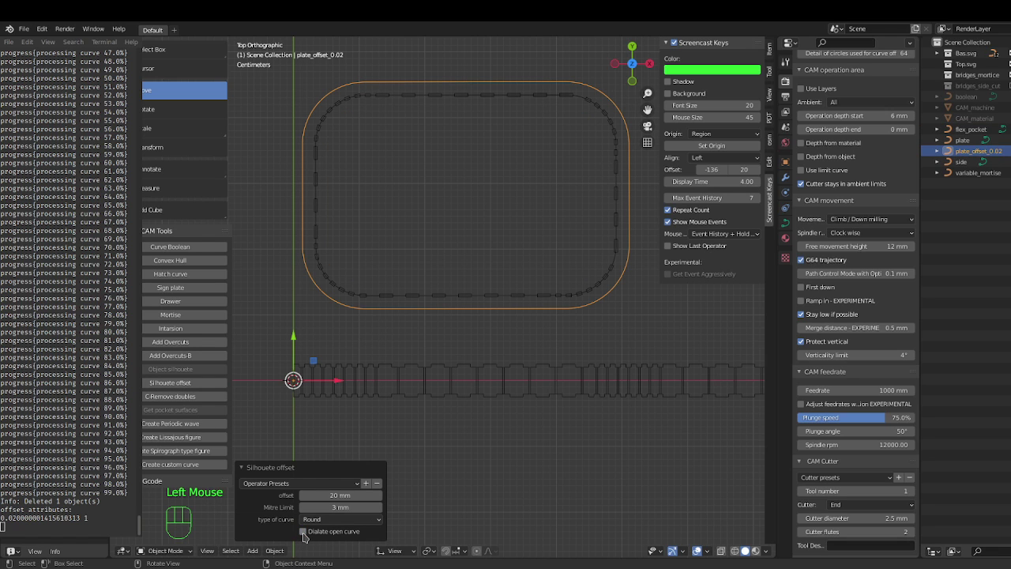